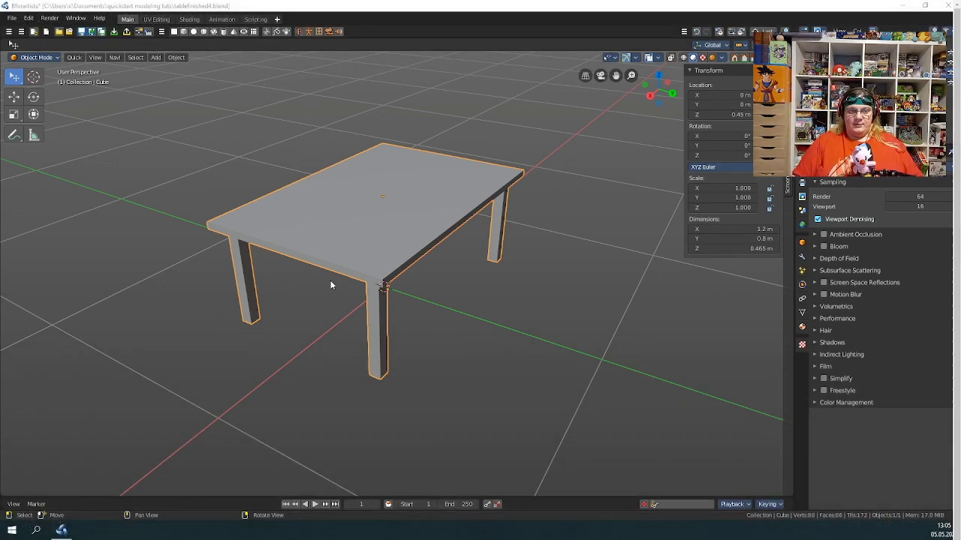
Step: Enter Edit Mode on the table with no mesh parts selected
click(39, 59)
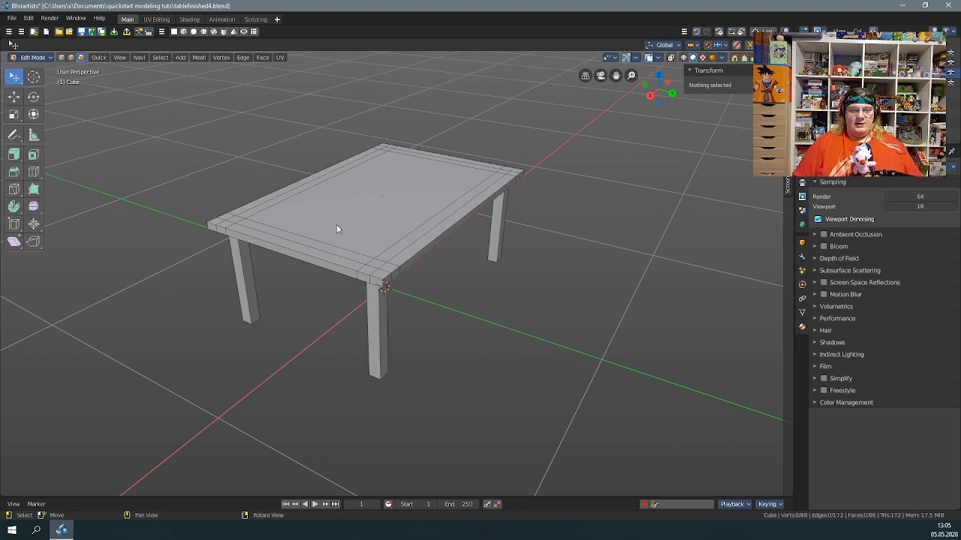
Step: Try a Bevel on the whole selected table mesh, then undo it back to the unbevelled mesh
click(342, 226)
key(a)
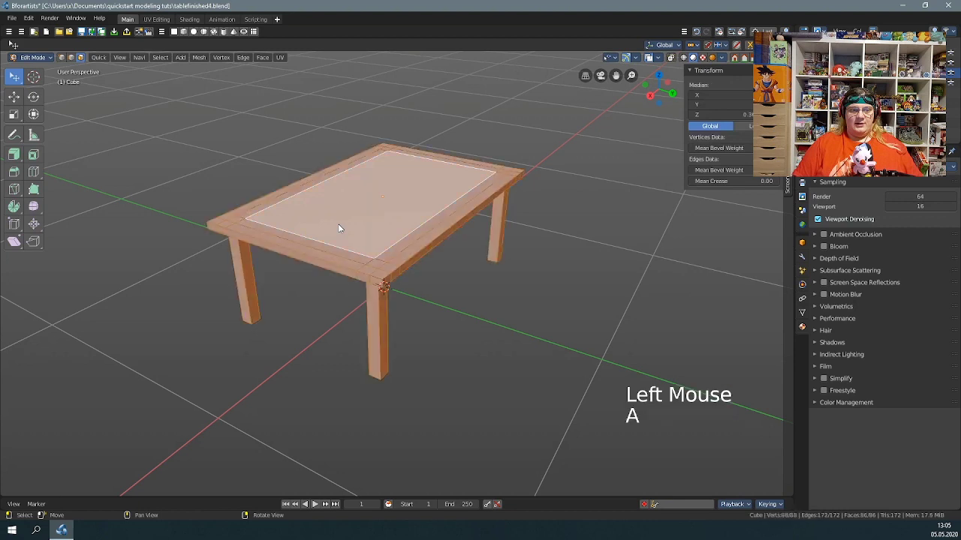
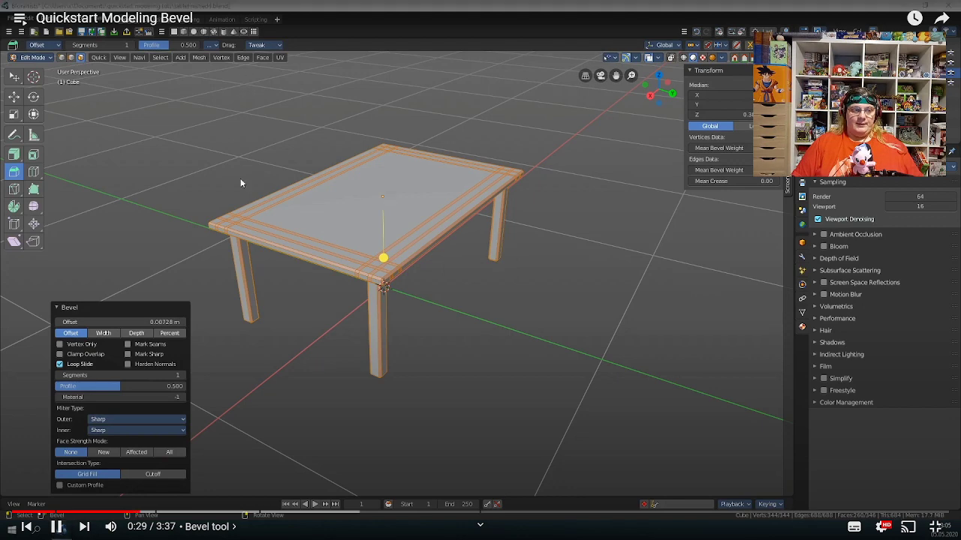
click(403, 225)
key(ctrl+z)
key(ctrl+z)
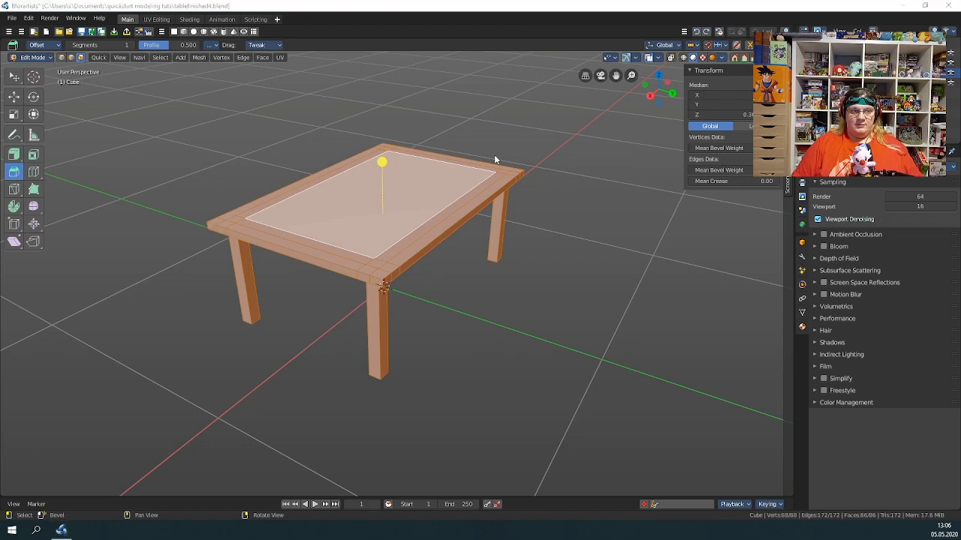
Step: Select the upper edge loop of the tabletop rim with the Bevel tool active
click(549, 148)
click(72, 63)
right_click(610, 294)
scroll(up, 3)
click(275, 250)
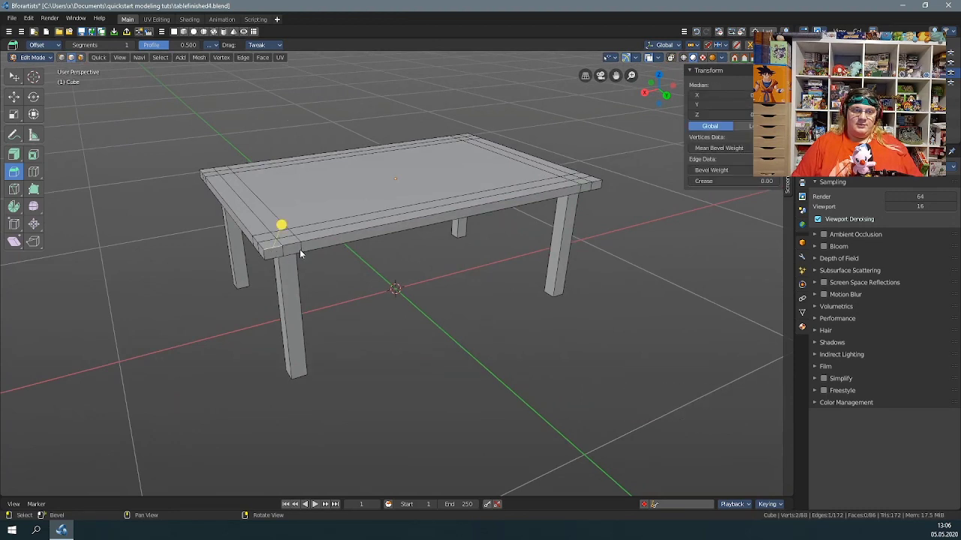
click(321, 242)
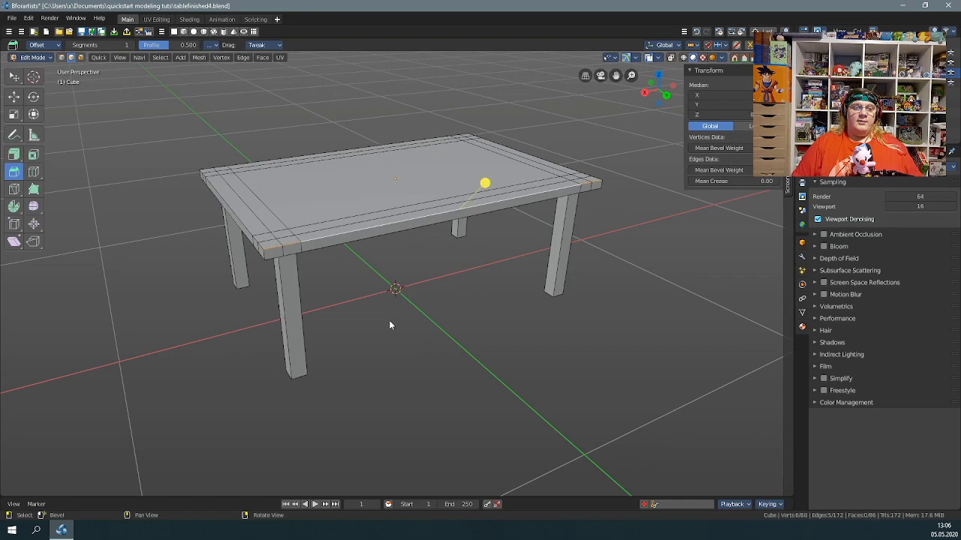
Step: Orbit underneath and add the lower rim edge loop, then bevel both loops slightly
right_click(410, 317)
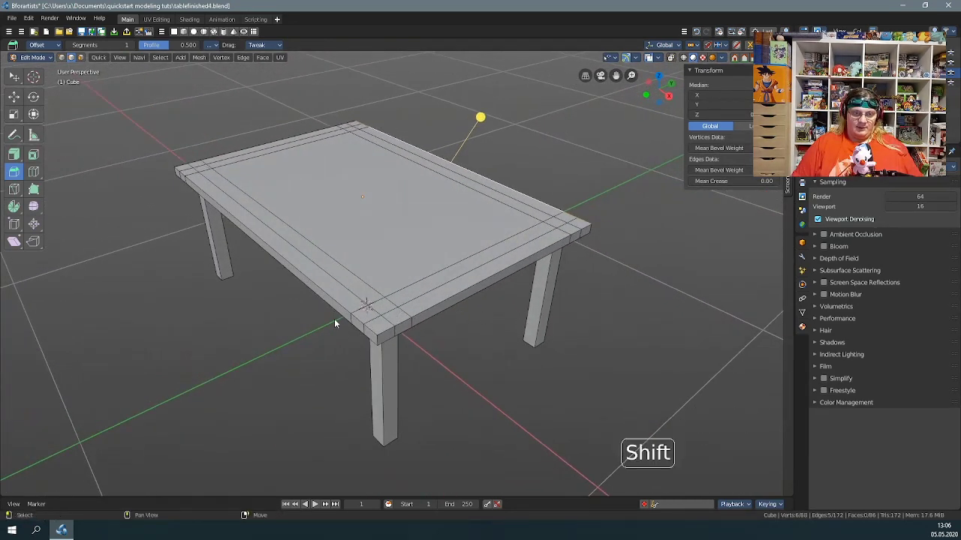
key(shift+alt+Left)
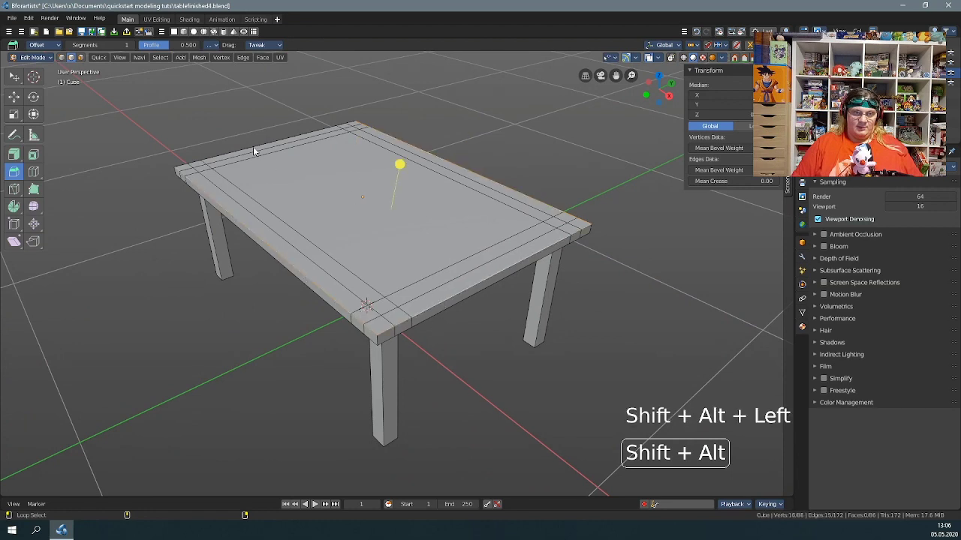
right_click(454, 351)
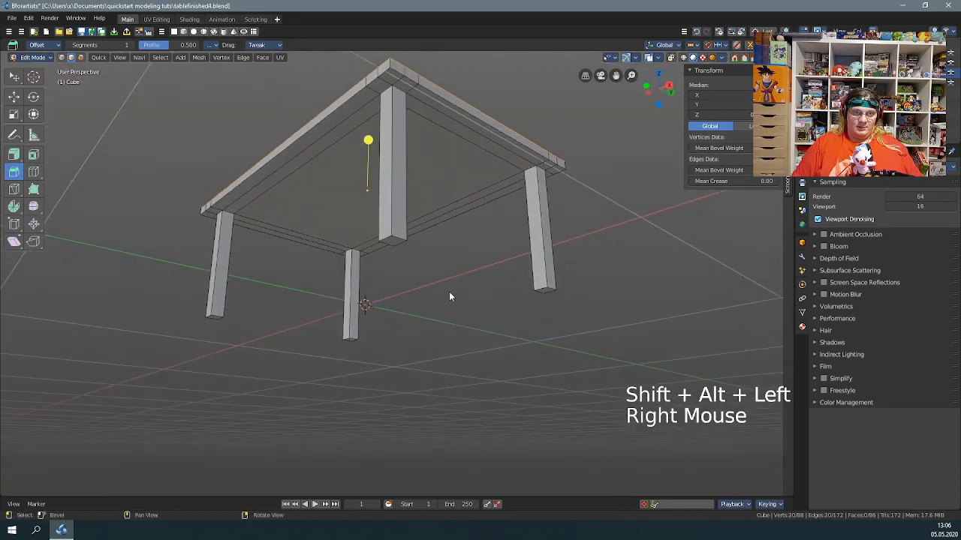
click(473, 116)
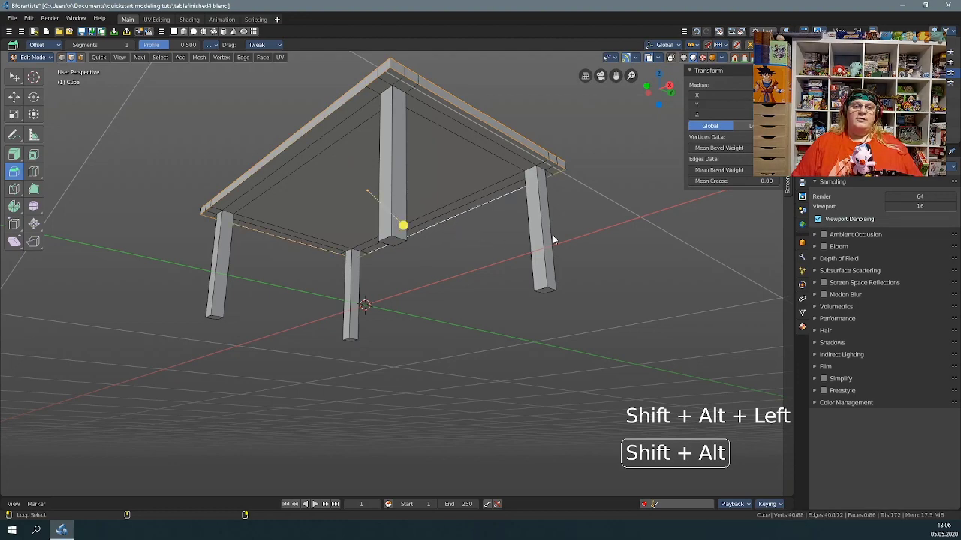
right_click(596, 205)
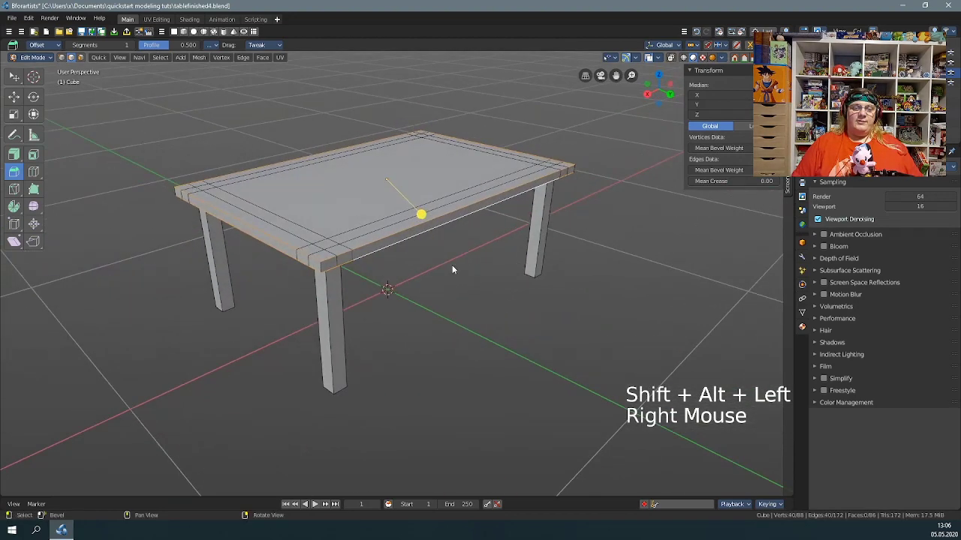
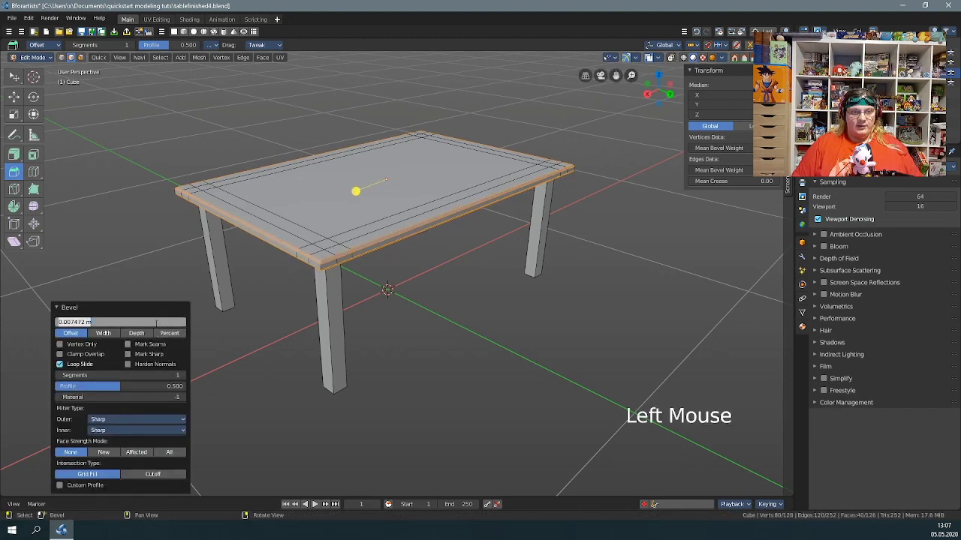
Step: Set the rim bevel Offset to 0.005 m and inspect the chamfered edge from the side
key(KP_0)
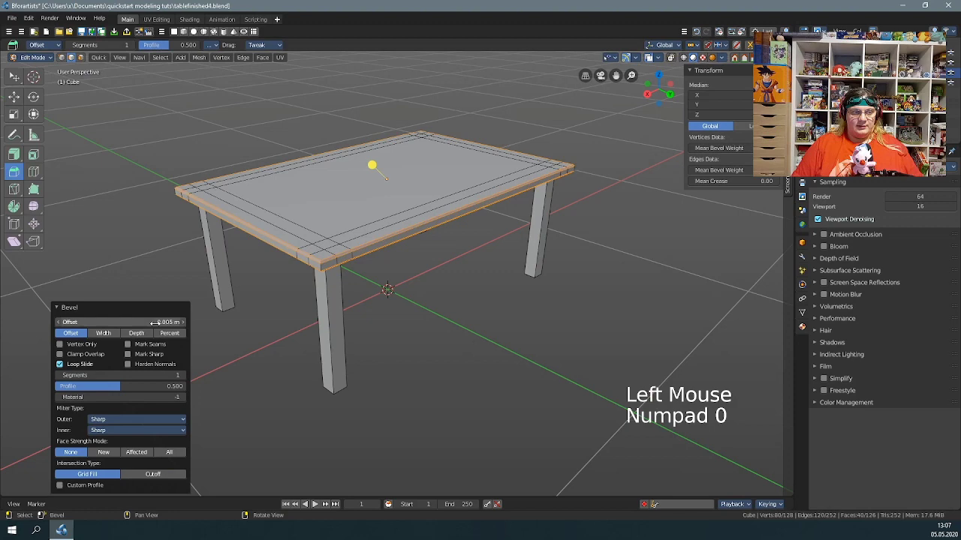
scroll(up, 3)
middle_click(345, 258)
right_click(346, 270)
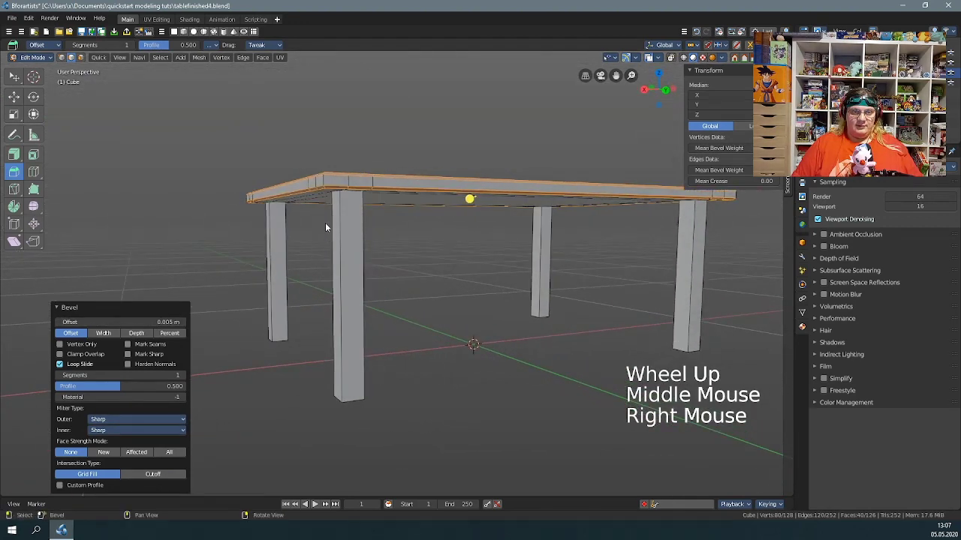
right_click(501, 294)
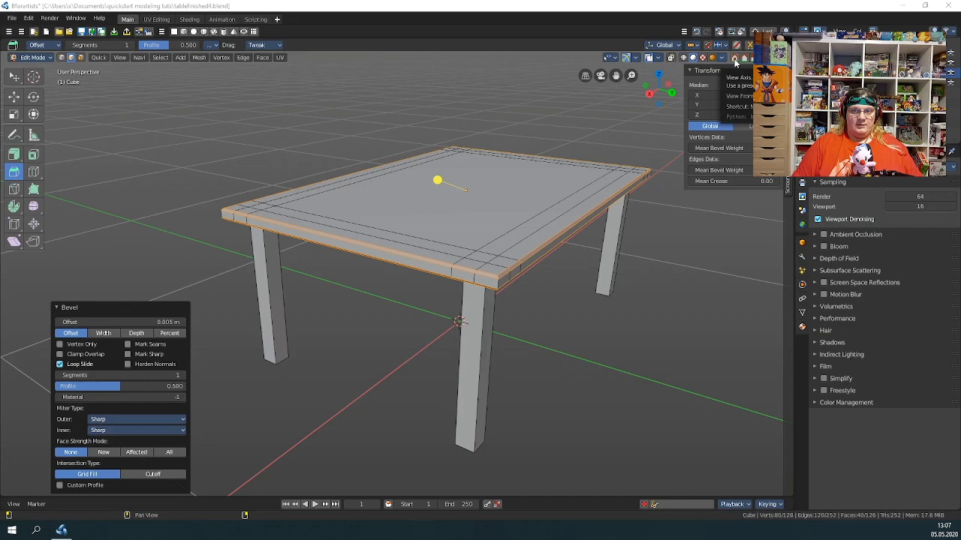
Step: From Front view, select the two front table legs
click(739, 62)
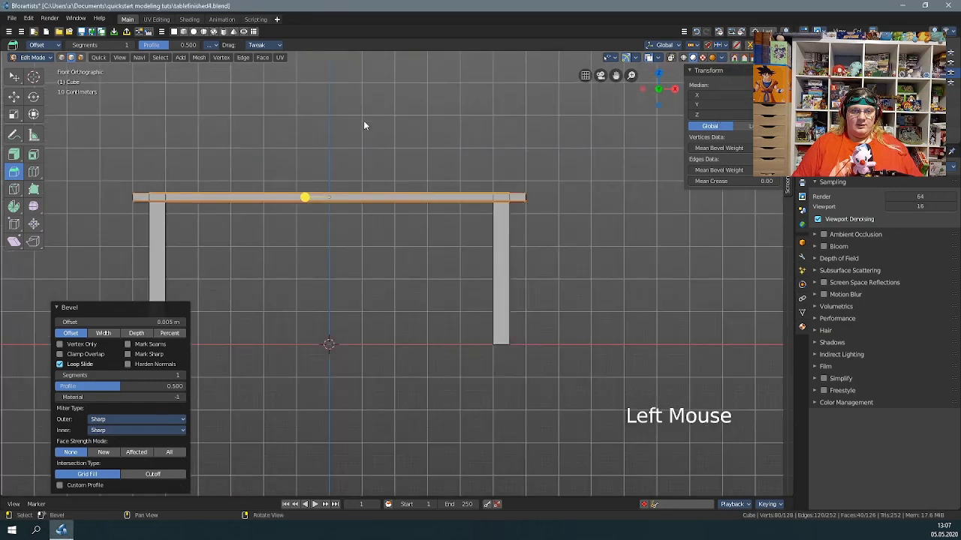
click(369, 125)
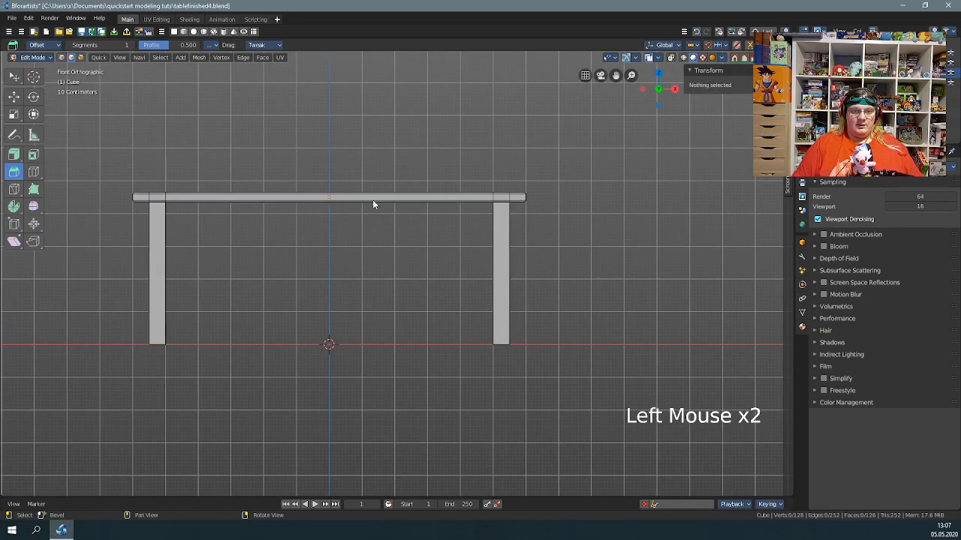
click(18, 74)
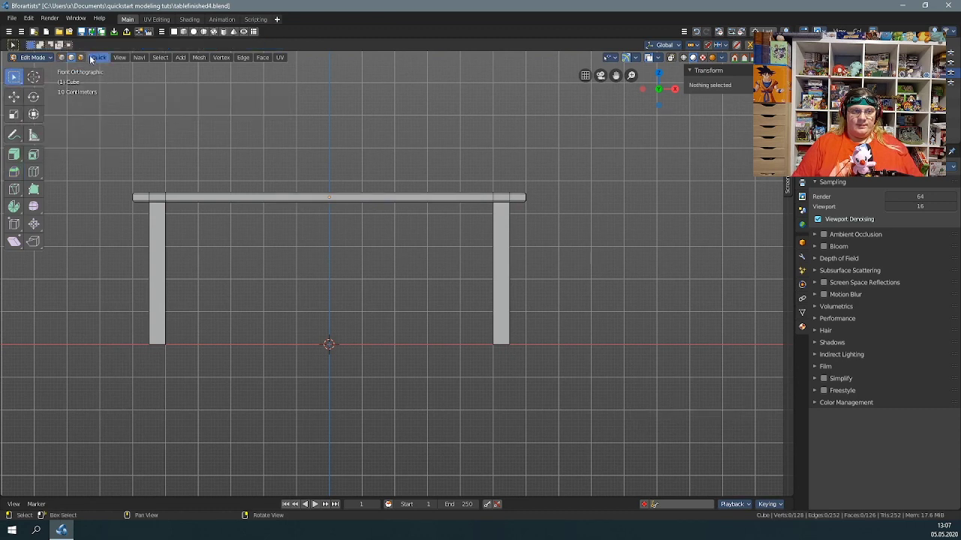
click(85, 63)
click(73, 445)
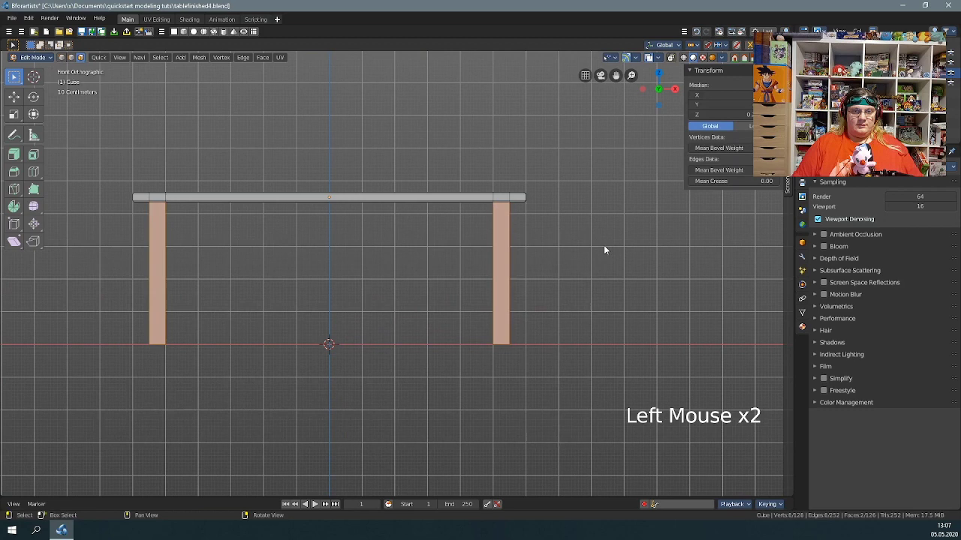
Step: With X-Ray on, box-select all four legs at once in Front view
right_click(663, 224)
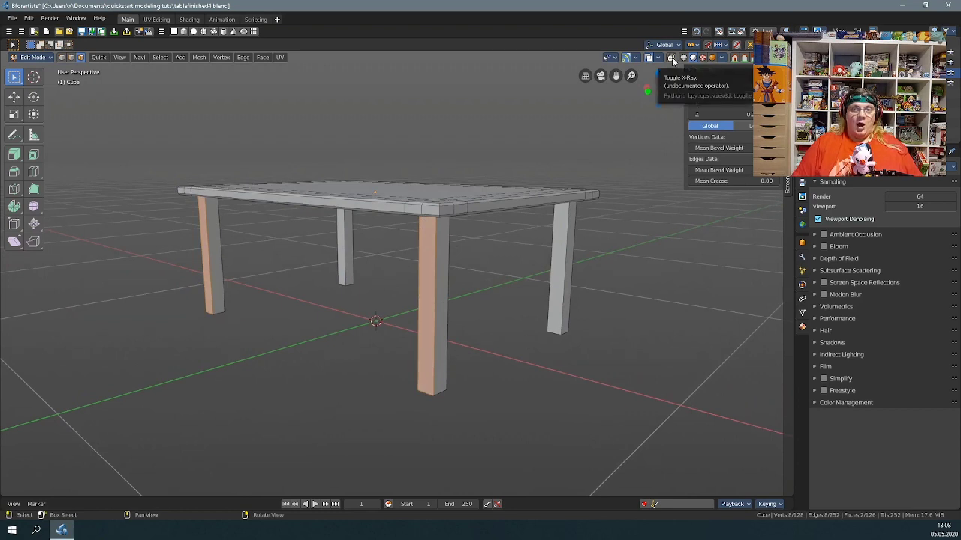
click(674, 64)
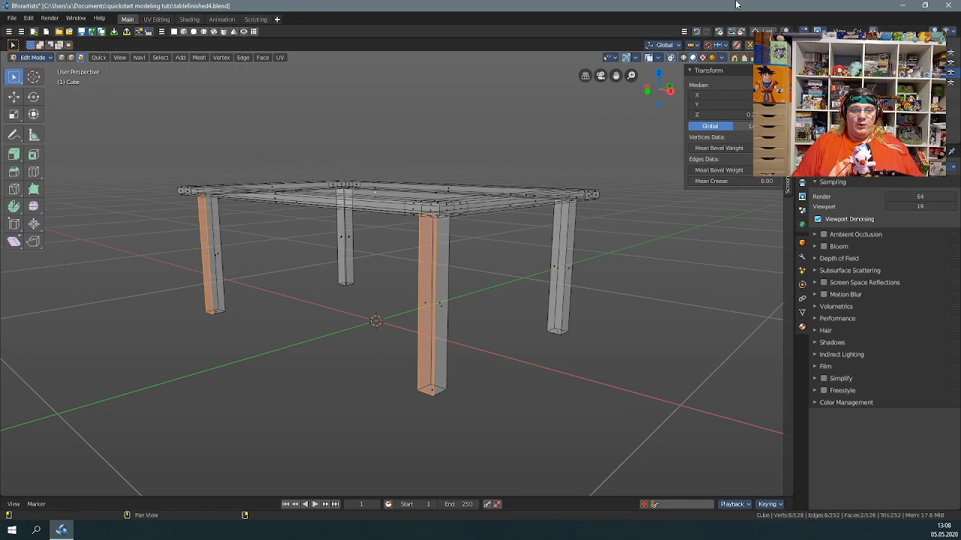
click(735, 63)
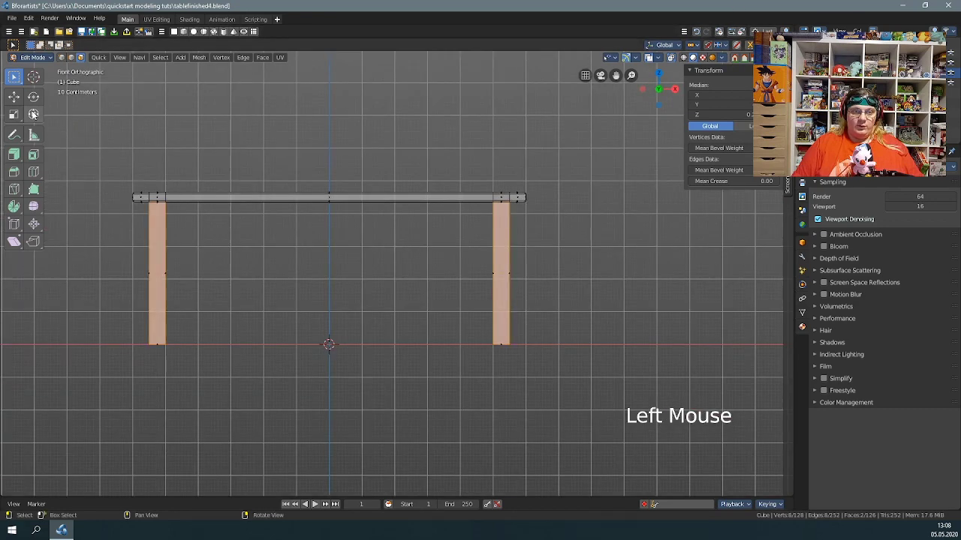
click(193, 441)
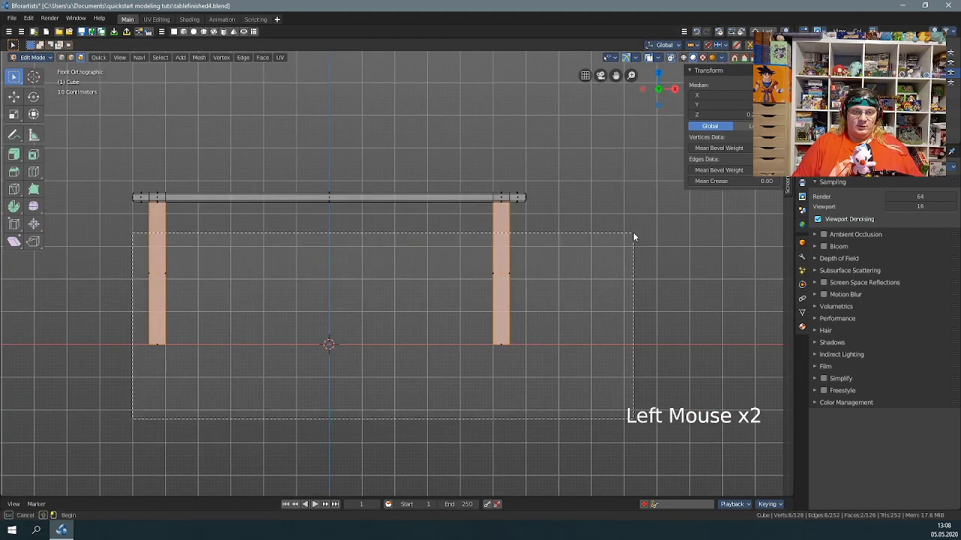
right_click(674, 254)
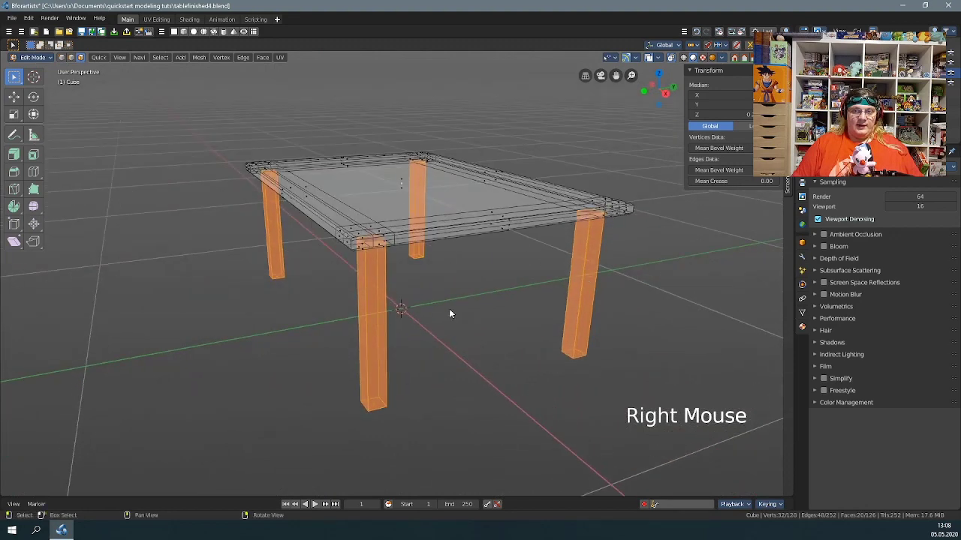
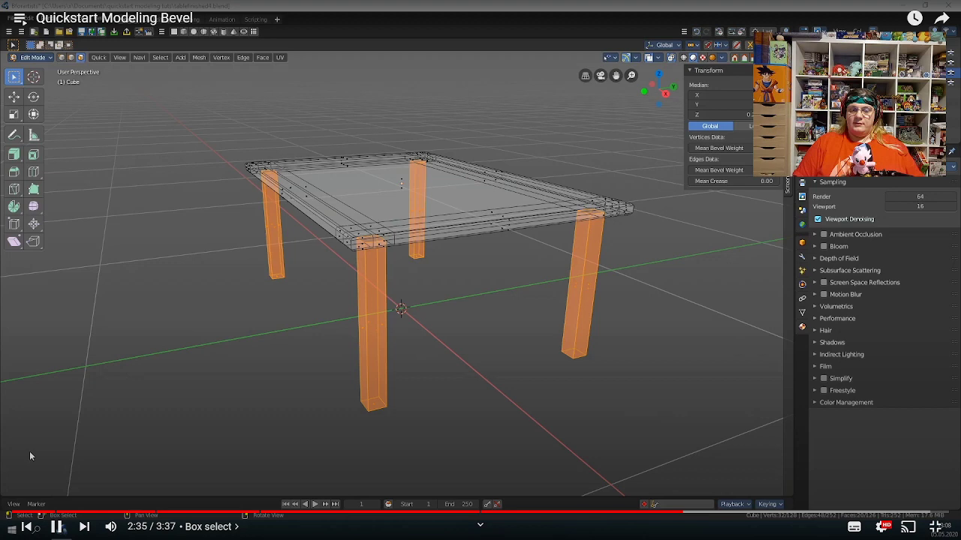
Step: View the table from below, switch to Edge select mode and set box select to Subtract
right_click(554, 382)
scroll(up, 3)
middle_click(330, 165)
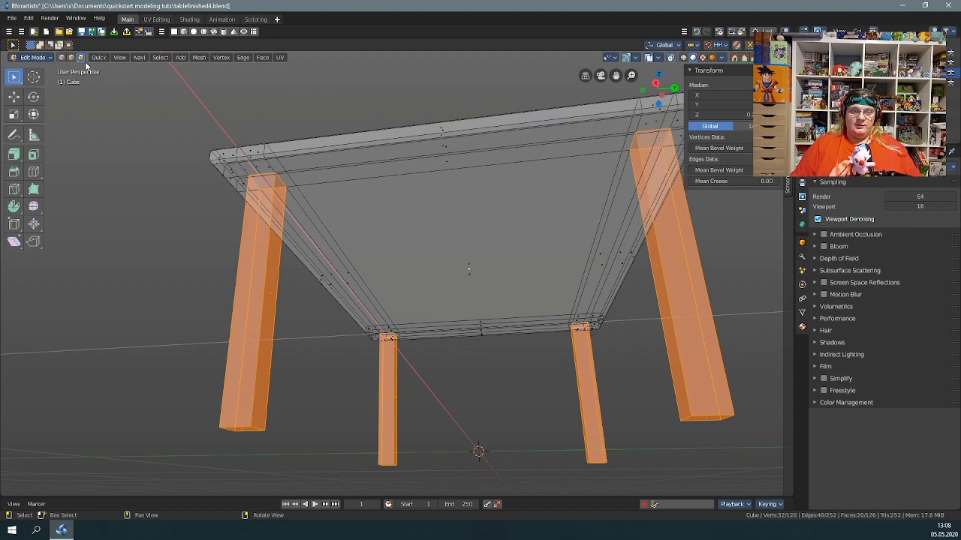
click(71, 60)
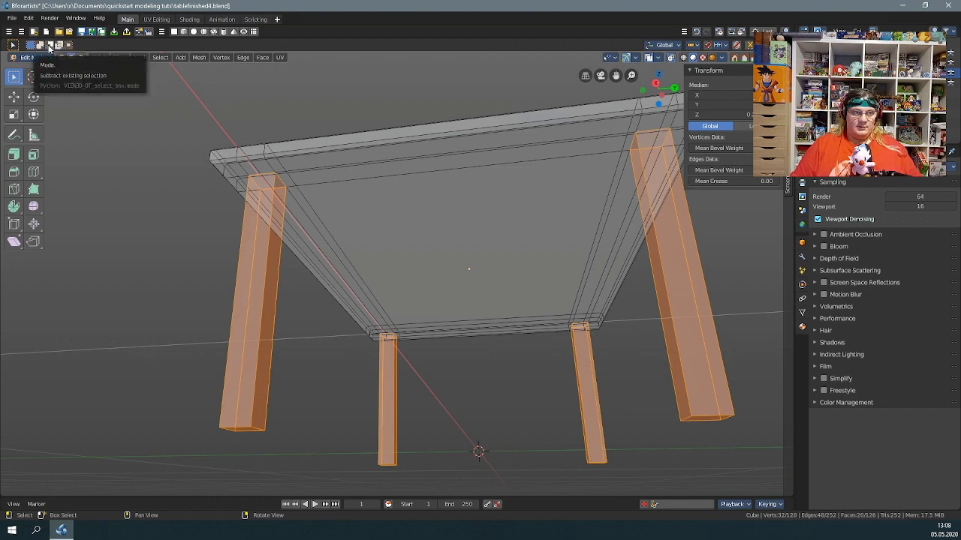
click(52, 47)
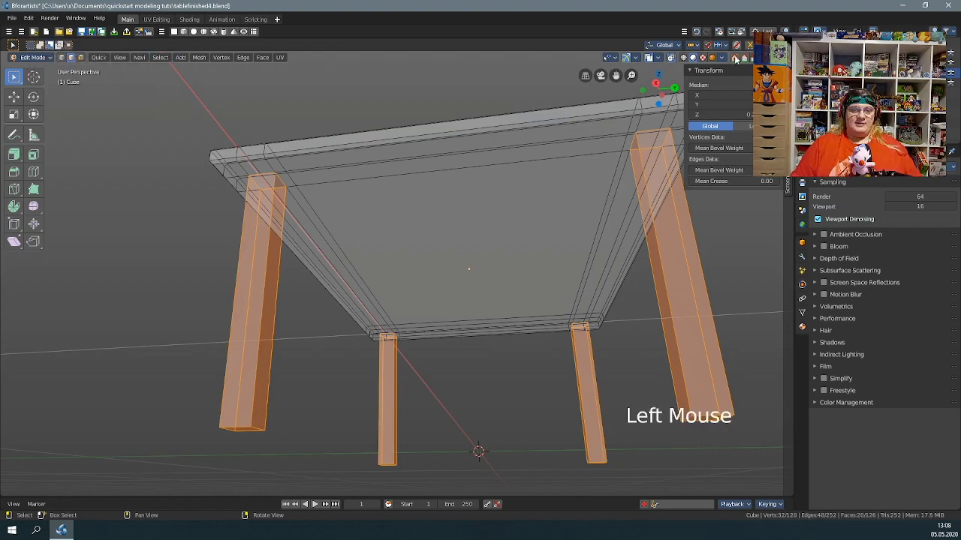
Step: Box-deselect the legs' top edges in Front view, keeping their vertical and bottom edges
click(738, 59)
middle_click(382, 357)
click(14, 79)
click(68, 154)
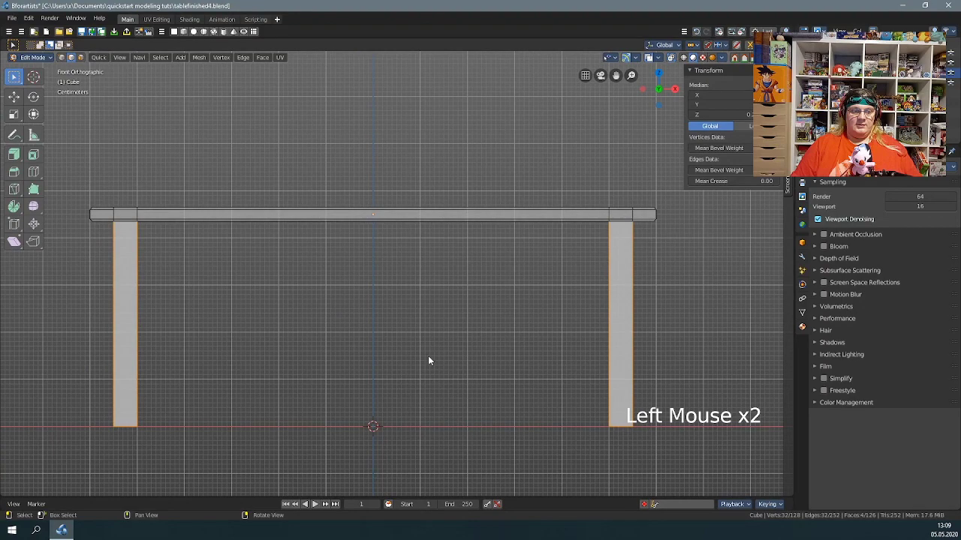
right_click(453, 367)
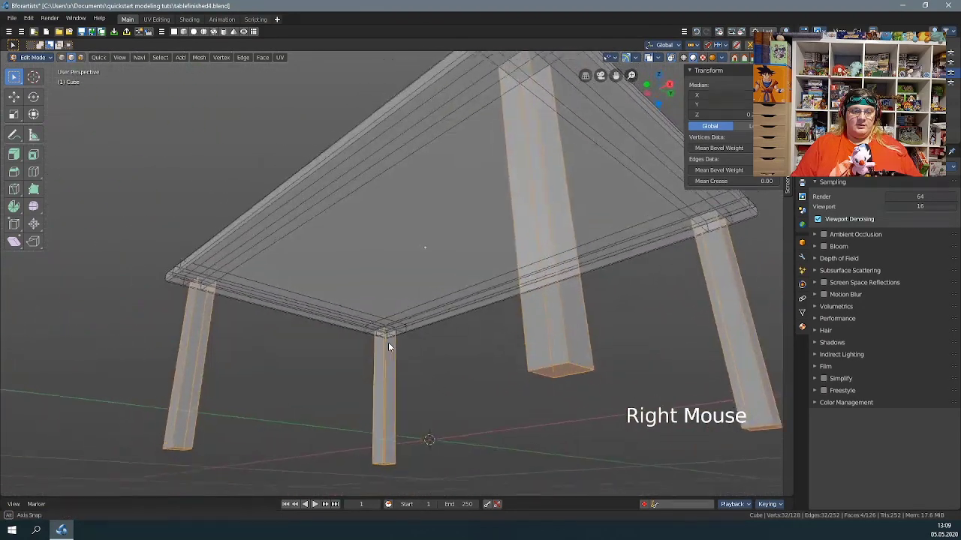
scroll(down, 3)
right_click(498, 305)
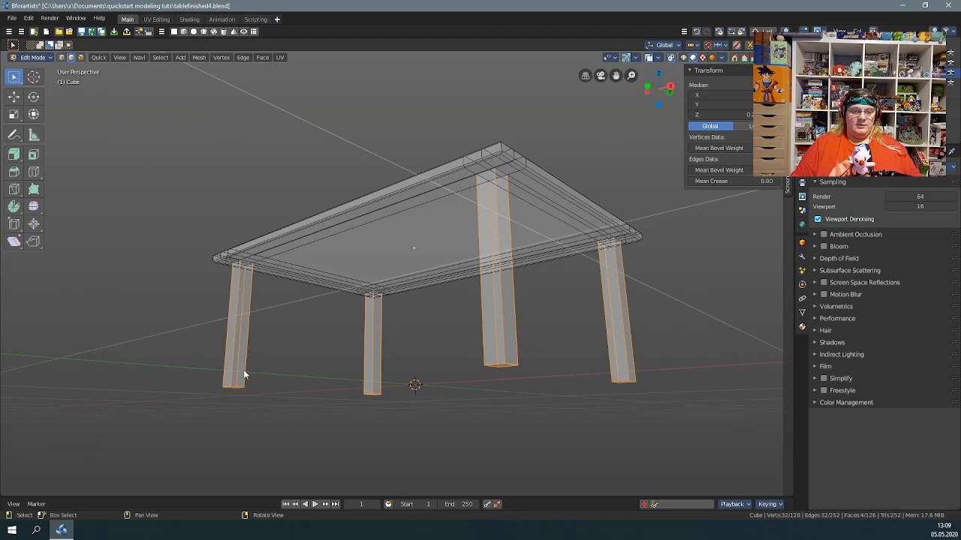
Step: Bevel the four legs' selected edges to round their corners, then view the table solid
click(19, 171)
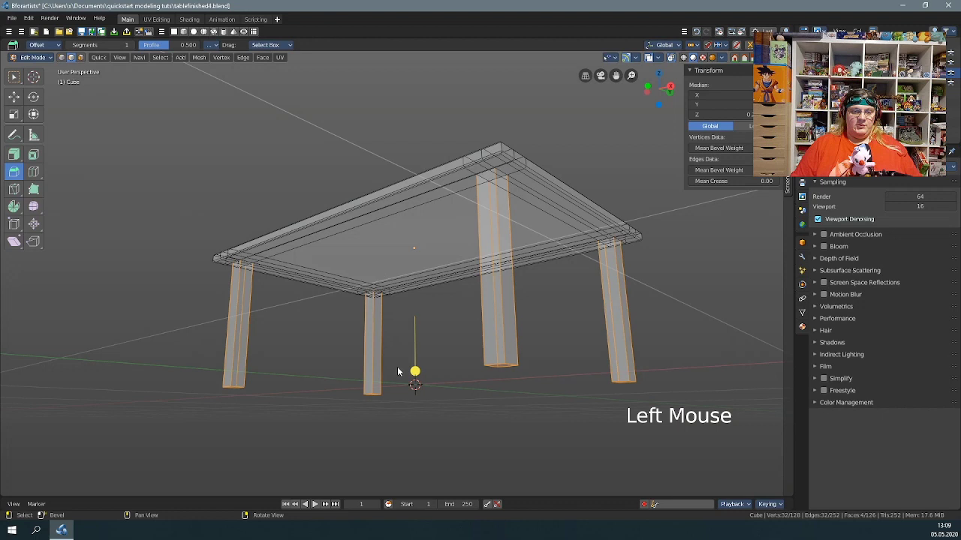
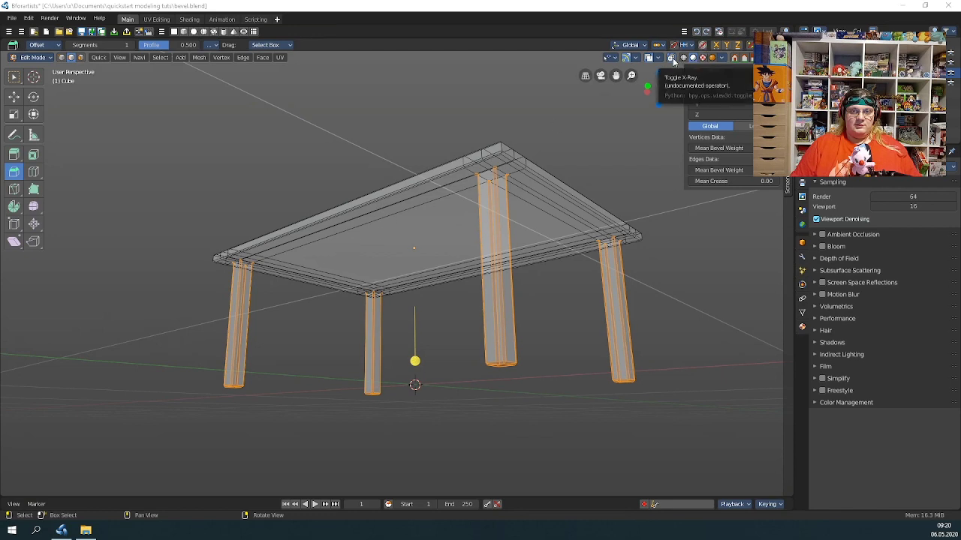
click(678, 61)
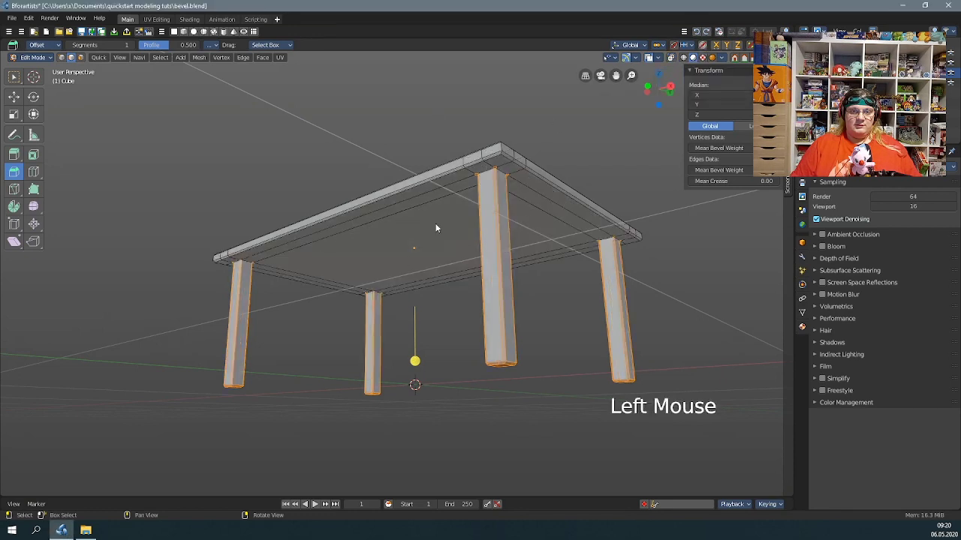